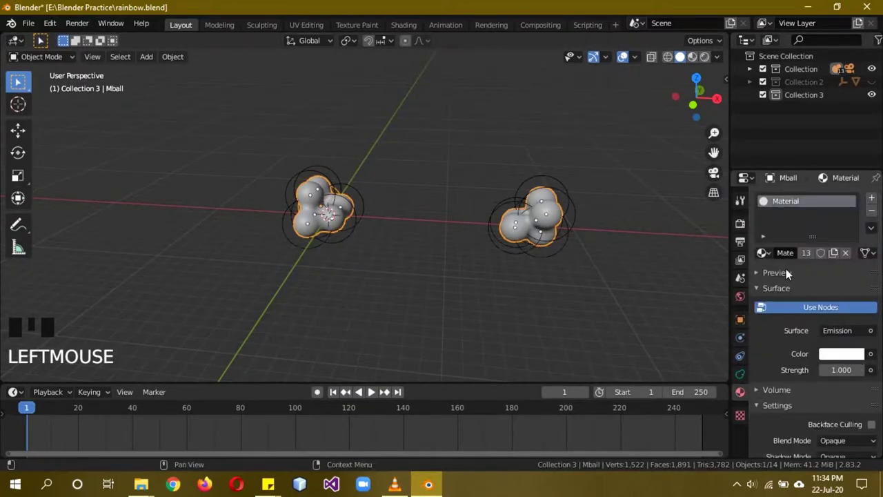
Add a new metaball and raise it vertically above the existing clouds.
{"action": "left_click", "coordinate": [748, 230]}
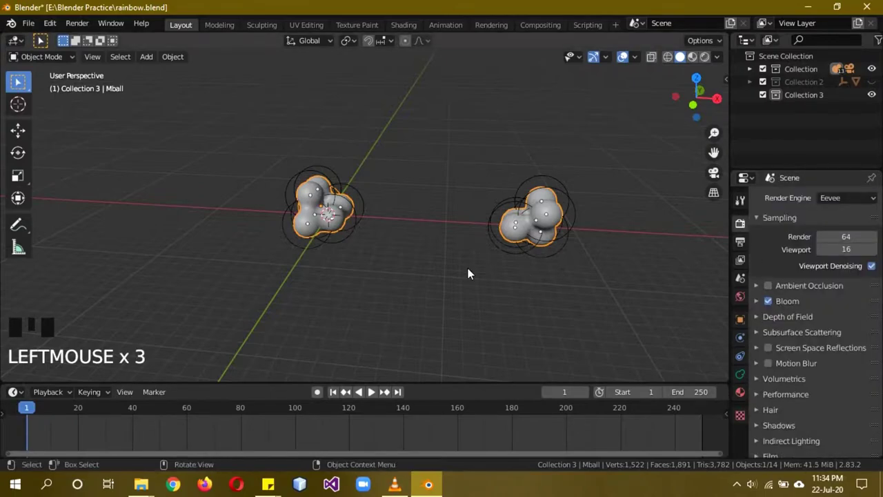
{"action": "key", "text": "a"}
{"action": "left_click_drag", "start_coordinate": [472, 273], "coordinate": [391, 109]}
{"action": "key", "text": "shift+a"}
{"action": "key", "text": "g"}
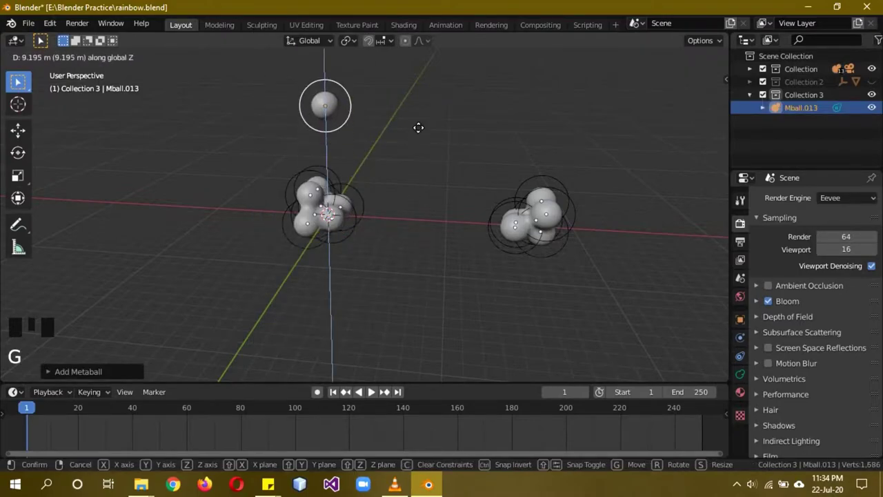
{"action": "left_click_drag", "start_coordinate": [408, 115], "coordinate": [422, 128]}
{"action": "scroll", "scroll_direction": "up", "scroll_amount": 3}
{"action": "scroll", "scroll_direction": "down", "scroll_amount": 3}
{"action": "left_click_drag", "start_coordinate": [443, 131], "coordinate": [391, 100]}
Duplicate the metaball three times to form a four-ball cloud.
{"action": "key", "text": "shift+d"}
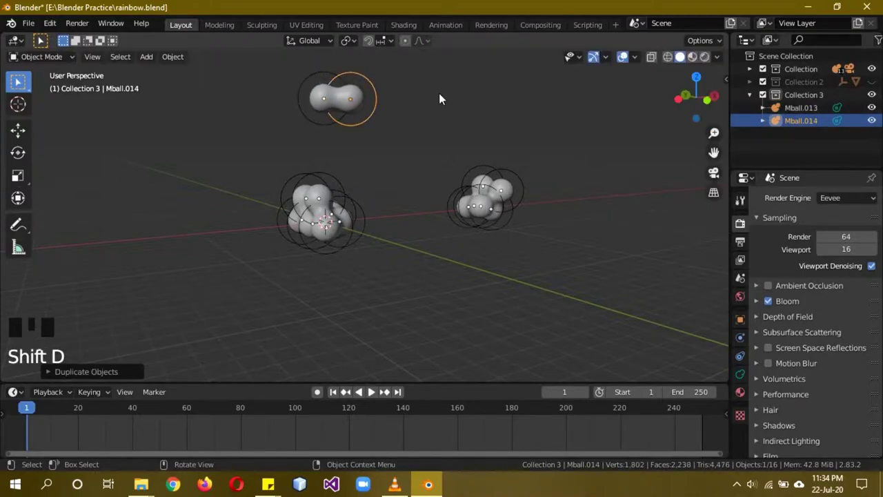
{"action": "middle_click", "coordinate": [442, 109]}
{"action": "scroll", "scroll_direction": "up", "scroll_amount": 3}
{"action": "left_click_drag", "start_coordinate": [461, 108], "coordinate": [428, 228]}
{"action": "key", "text": "shift+d"}
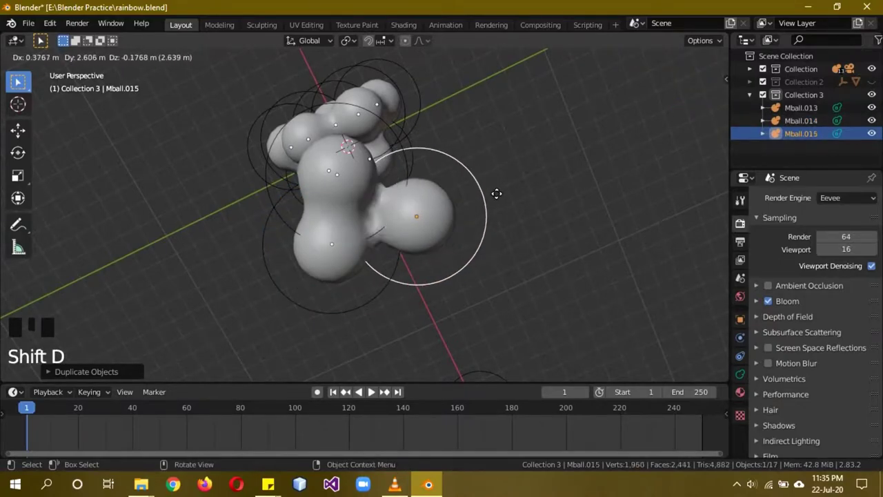
{"action": "key", "text": "shift+d"}
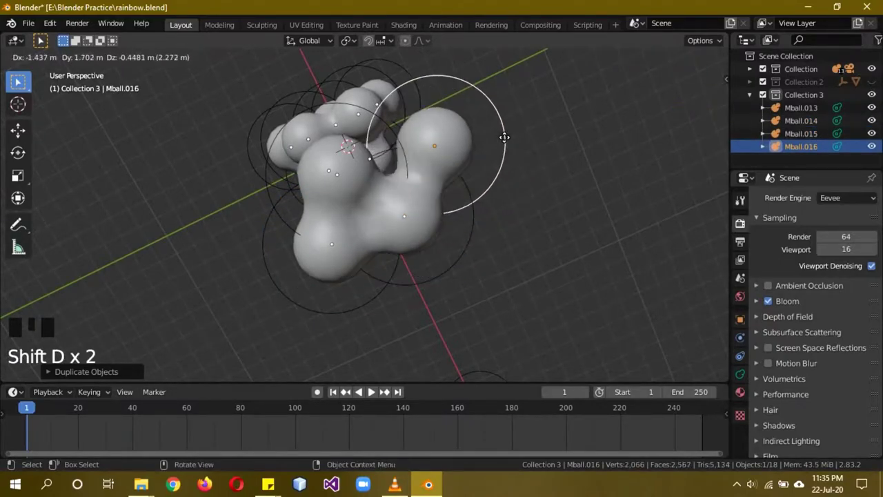
{"action": "left_click_drag", "start_coordinate": [504, 225], "coordinate": [439, 222]}
{"action": "scroll", "scroll_direction": "down", "scroll_amount": 3}
Delete the four added metaballs again and check the scene through the camera.
{"action": "left_click_drag", "start_coordinate": [436, 255], "coordinate": [338, 84]}
{"action": "left_click", "coordinate": [338, 85]}
{"action": "left_click_drag", "start_coordinate": [477, 193], "coordinate": [781, 115]}
{"action": "left_click", "coordinate": [780, 116]}
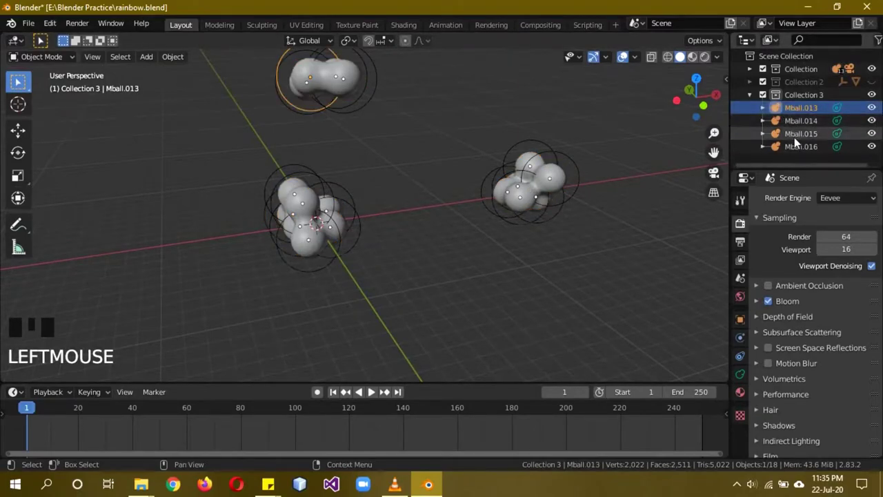
{"action": "left_click", "coordinate": [802, 154]}
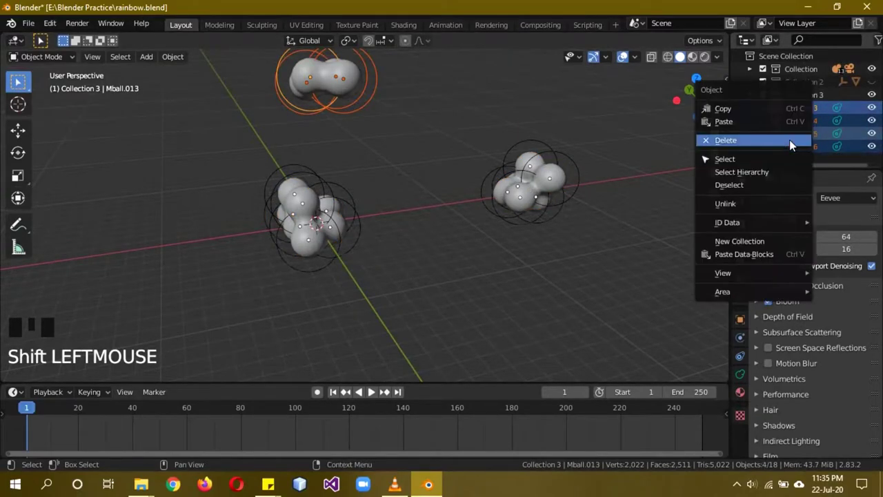
{"action": "left_click_drag", "start_coordinate": [794, 144], "coordinate": [526, 254]}
{"action": "key", "text": "KP_1"}
{"action": "key", "text": "KP_0"}
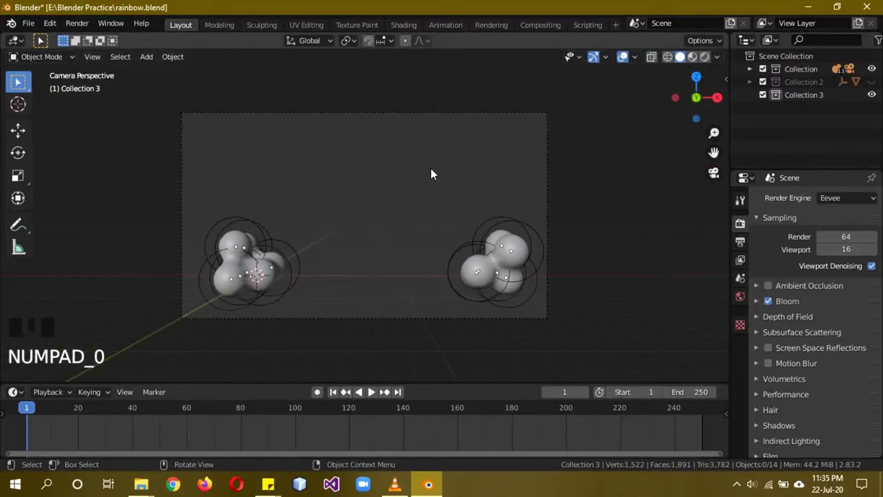
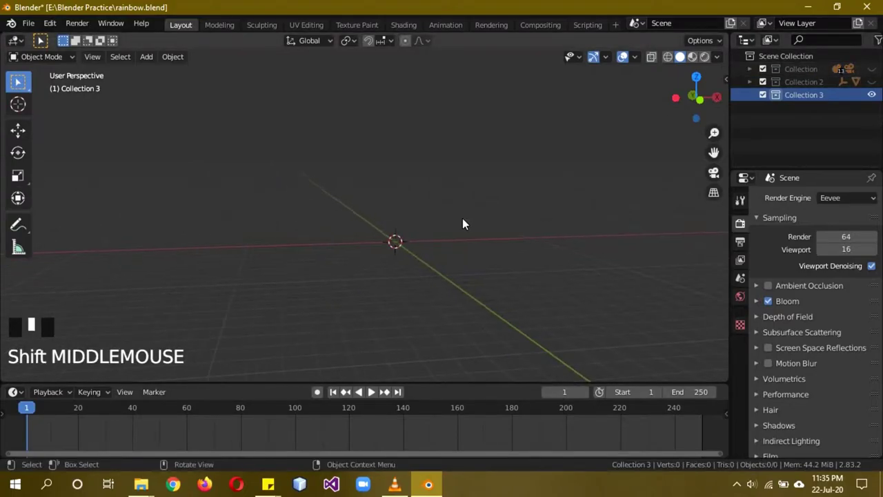
In Front view add a new plane and rotate it upright 90° about X.
{"action": "key", "text": "KP_1"}
{"action": "left_click_drag", "start_coordinate": [453, 216], "coordinate": [356, 135]}
{"action": "key", "text": "shift+a"}
{"action": "key", "text": "r"}
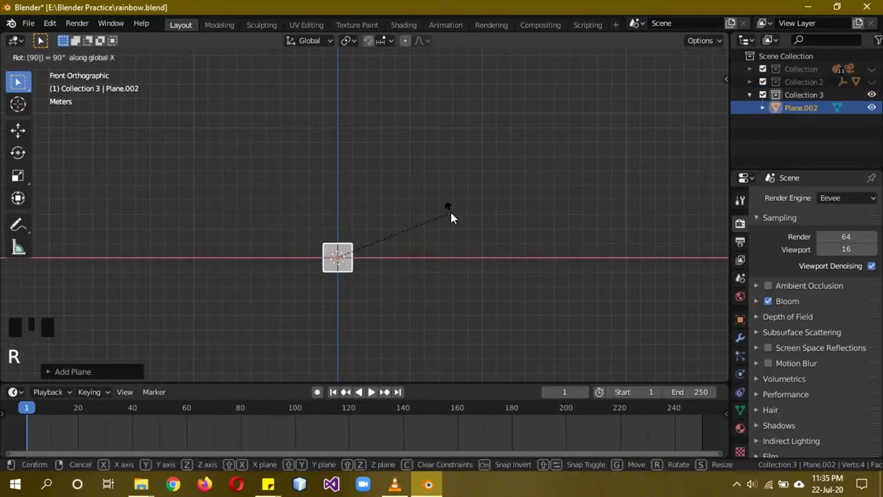
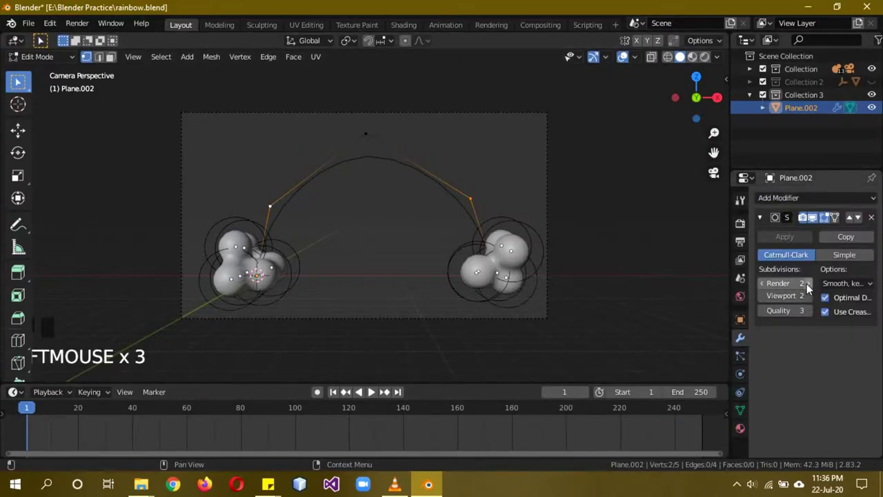
Set the Subdivision Surface render level to 3 and leave Edit Mode on the arc.
{"action": "left_click", "coordinate": [815, 304]}
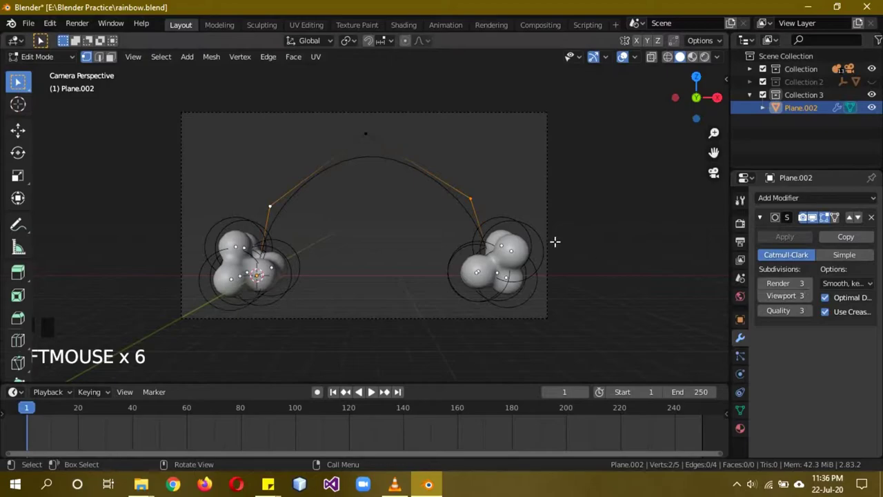
{"action": "key", "text": "Tab"}
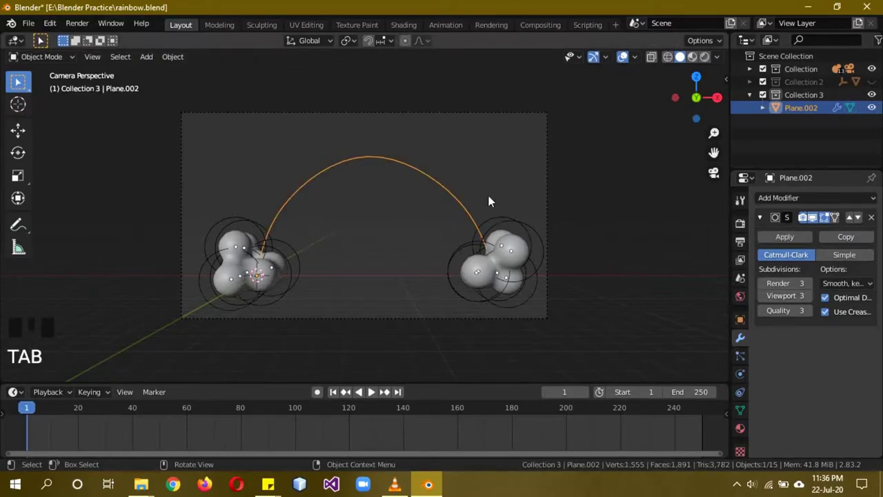
Rename the arch object to 'curve' and convert it from mesh to a curve object.
{"action": "left_click_drag", "start_coordinate": [789, 243], "coordinate": [814, 117]}
{"action": "left_click_drag", "start_coordinate": [814, 117], "coordinate": [670, 104]}
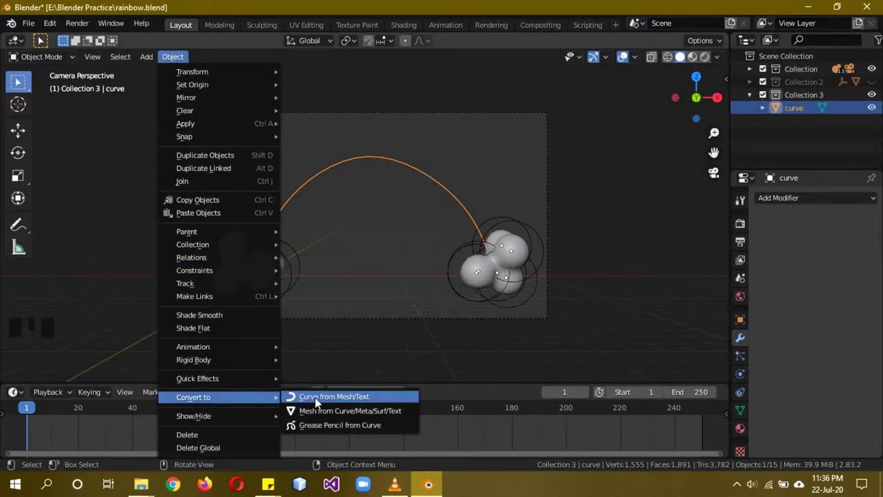
{"action": "left_click_drag", "start_coordinate": [318, 403], "coordinate": [876, 72]}
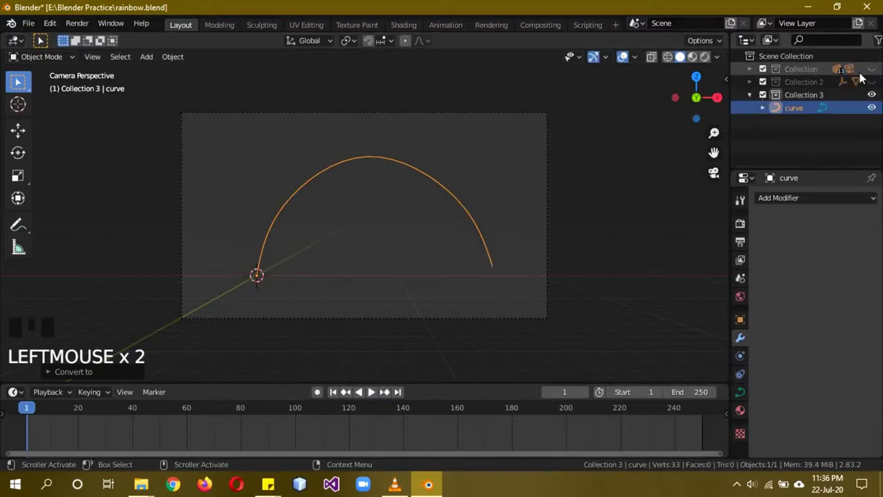
In Front view add Plane.002, rotate it 90° about X and stretch it along X.
{"action": "key", "text": "KP_1"}
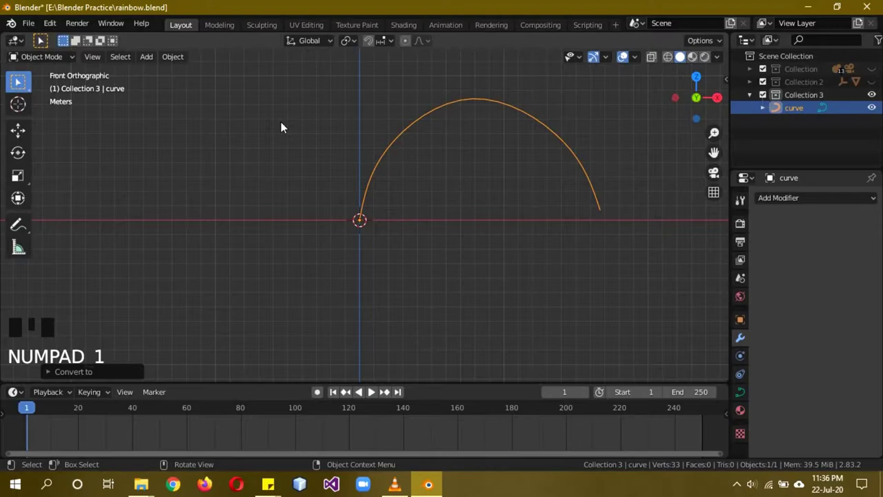
{"action": "key", "text": "shift+a"}
{"action": "key", "text": "r"}
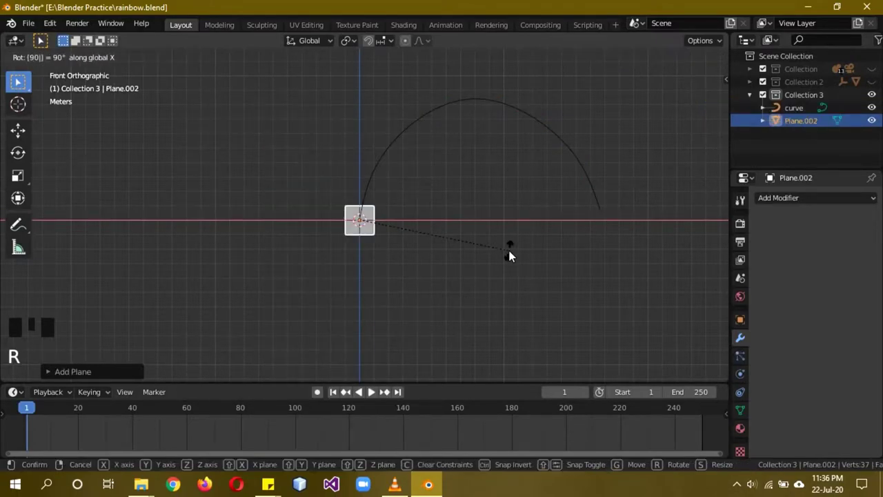
{"action": "key", "text": "b"}
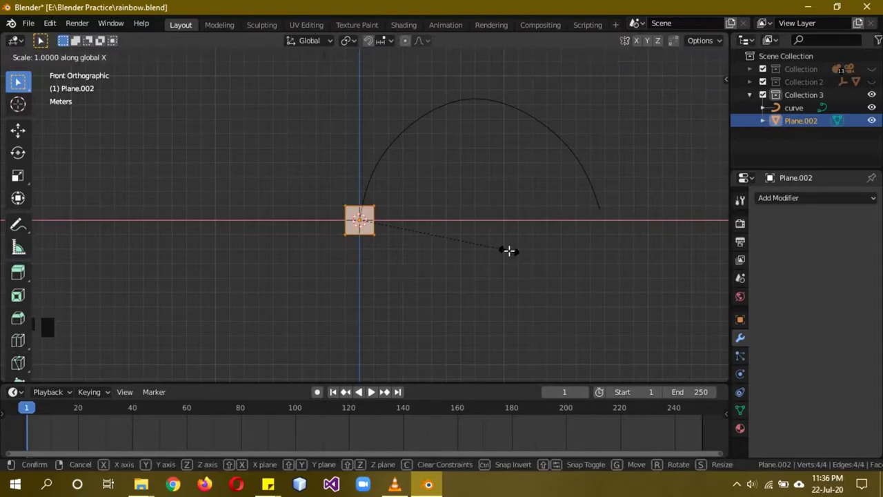
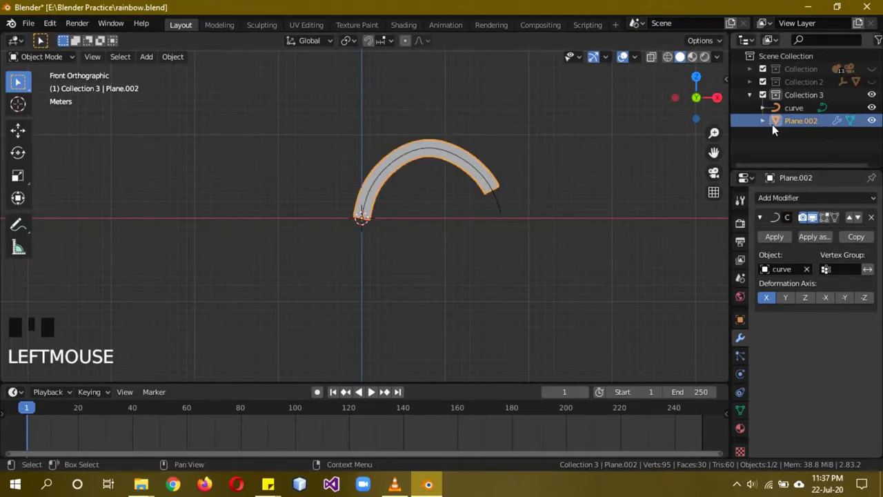
In Edit Mode scale the band along X until it reaches the arc's end.
{"action": "key", "text": "b"}
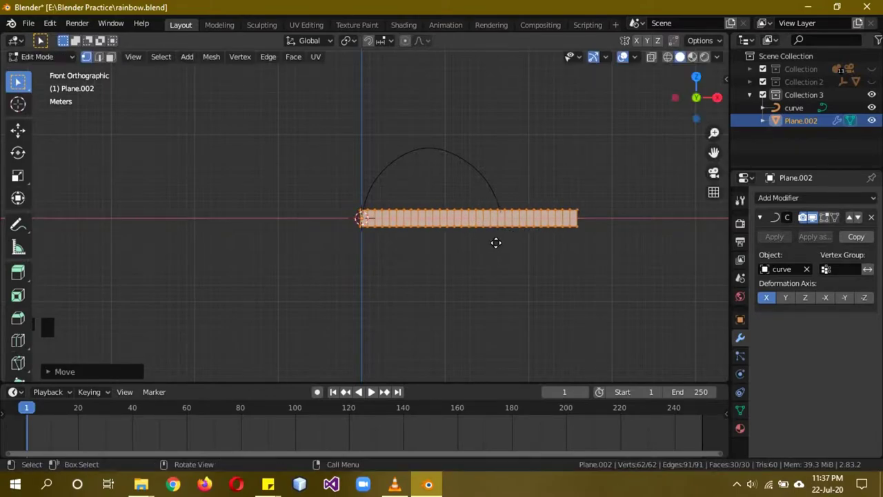
{"action": "key", "text": "Tab"}
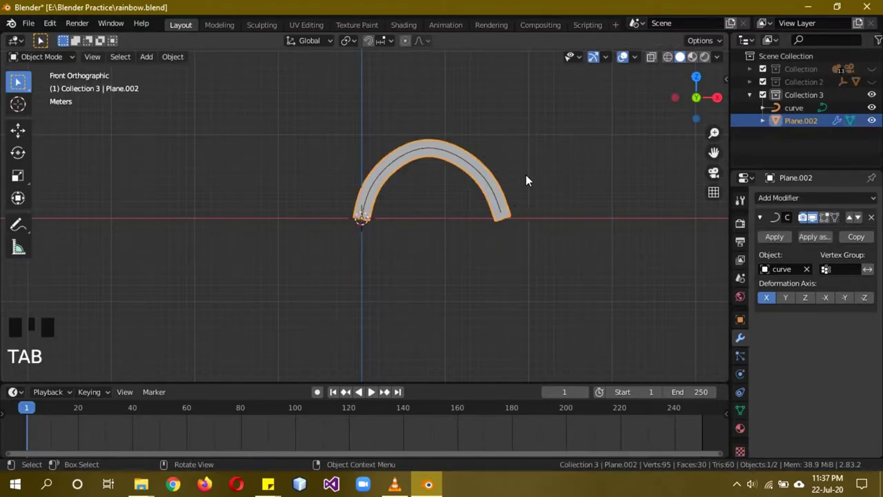
Begin renaming the band object Plane.002 in the Outliner.
{"action": "left_click", "coordinate": [808, 124]}
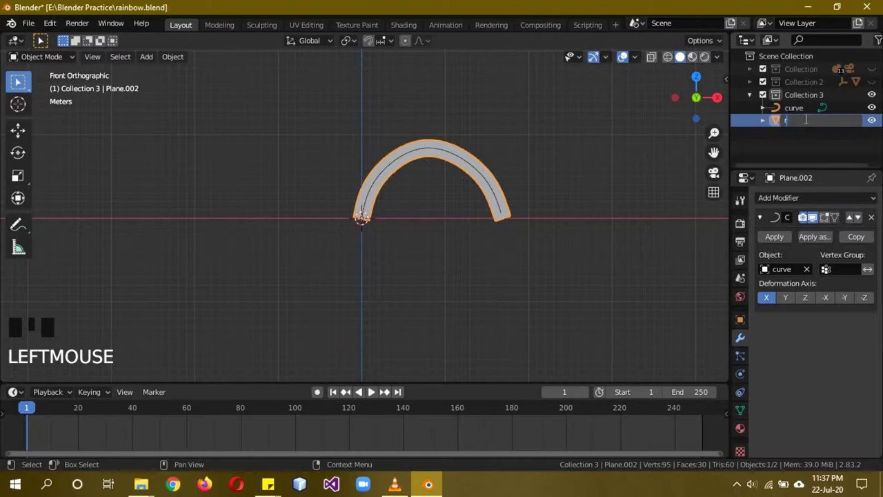
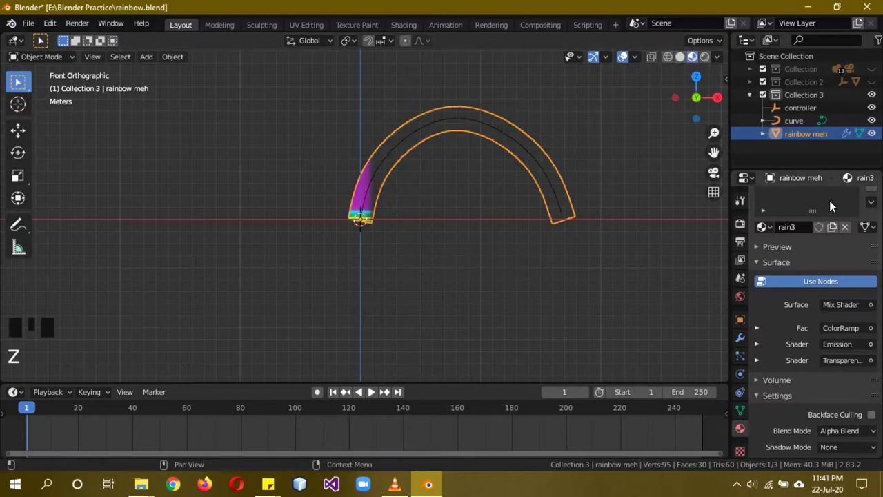
Duplicate the arc curve as 'cur d' and extrude a short straight segment past its right end.
{"action": "left_click", "coordinate": [796, 126]}
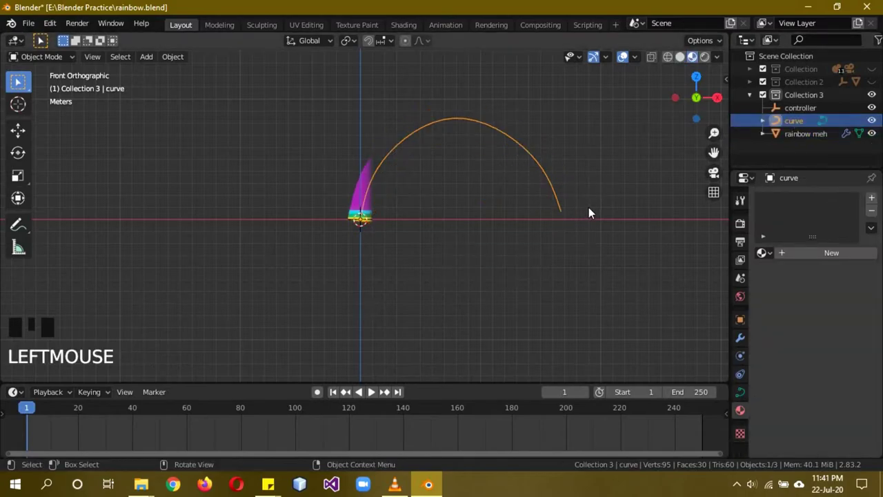
{"action": "key", "text": "shift+d"}
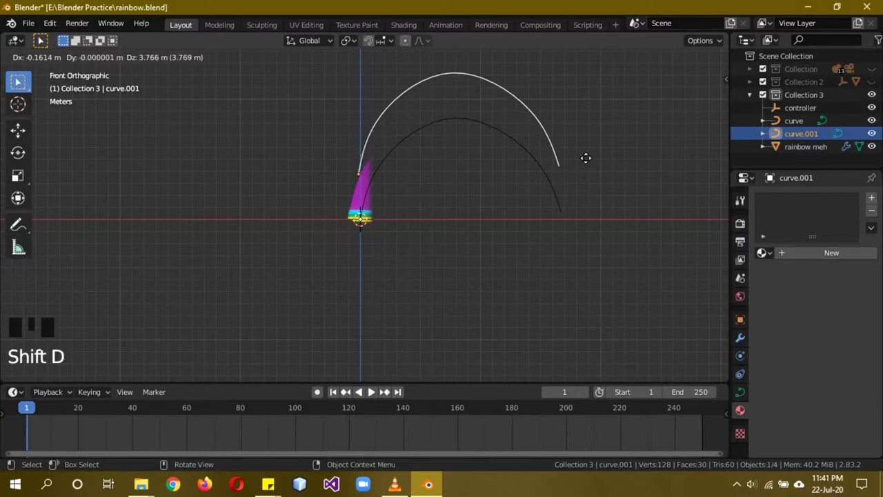
{"action": "left_click_drag", "start_coordinate": [812, 138], "coordinate": [683, 158]}
{"action": "key", "text": "b"}
{"action": "scroll", "scroll_direction": "up", "scroll_amount": 3}
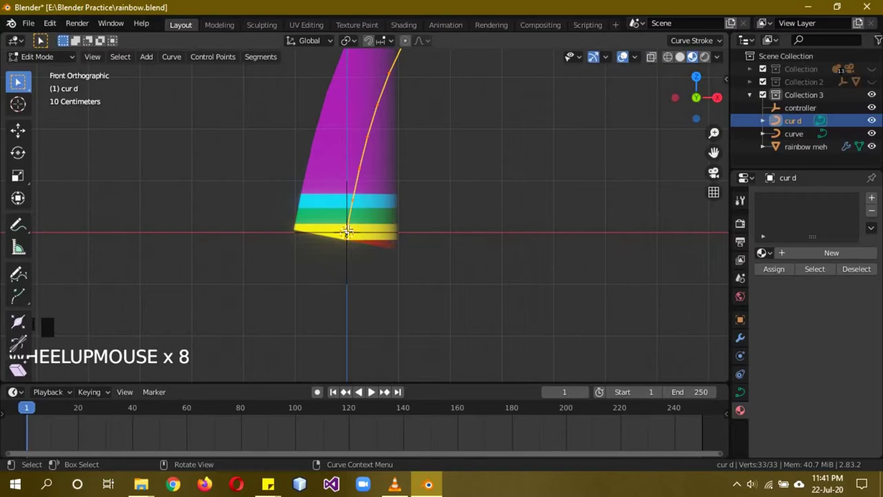
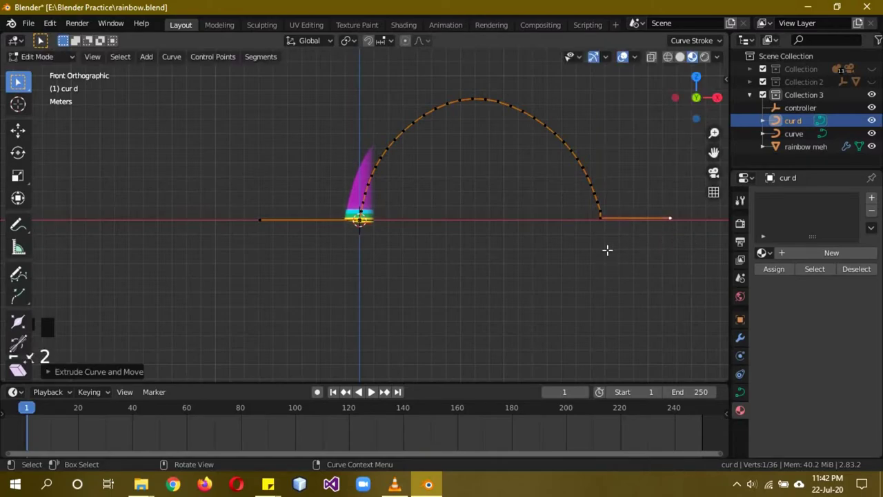
{"action": "key", "text": "Tab"}
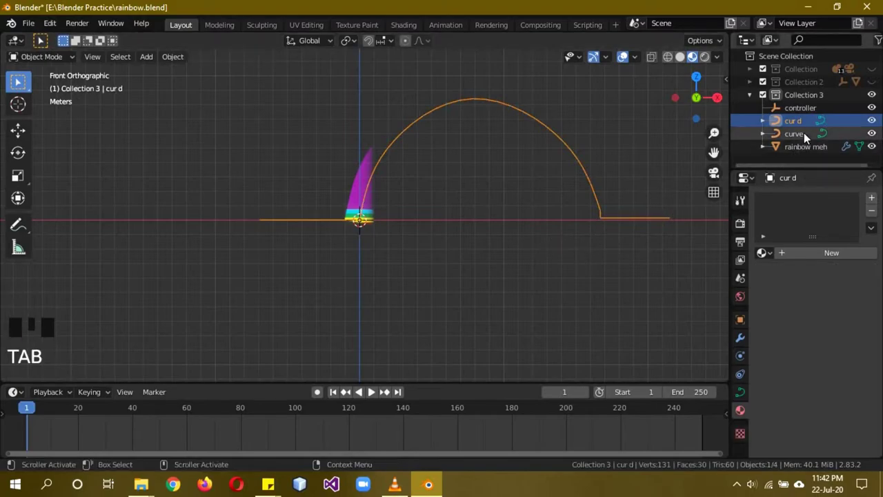
Give the controller a Follow Path constraint targeting the extended curve 'cur d'.
{"action": "left_click", "coordinate": [810, 116]}
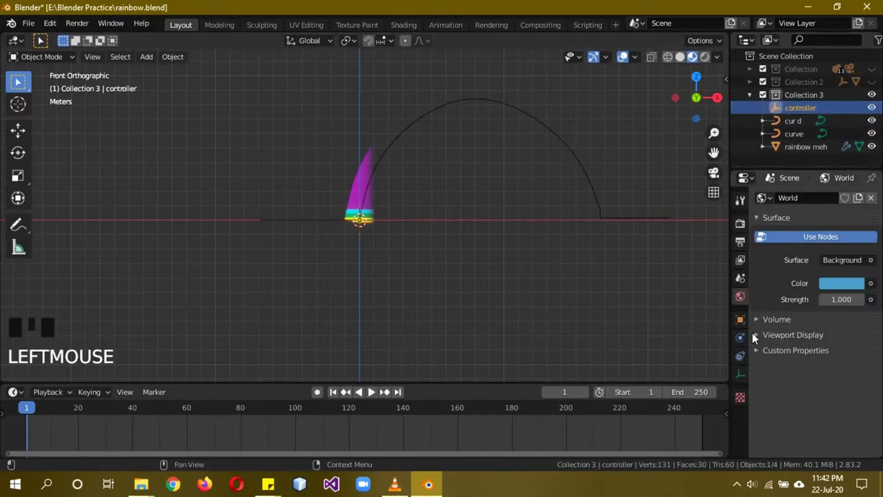
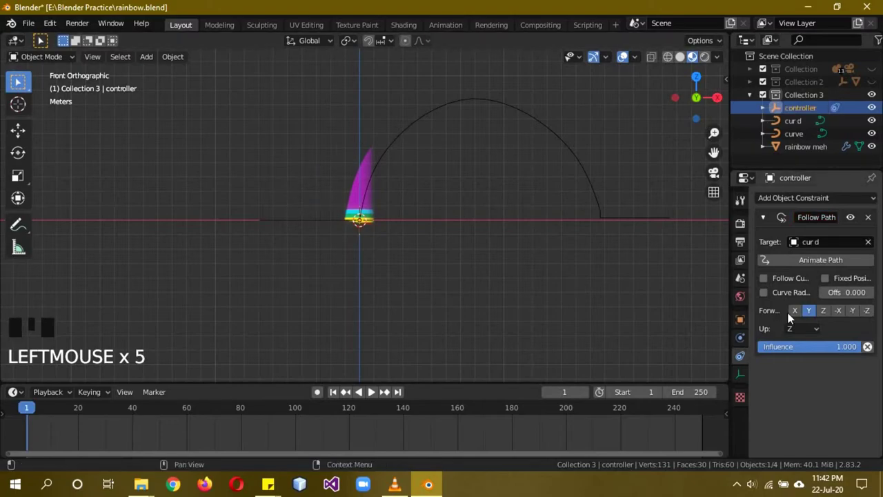
{"action": "left_click_drag", "start_coordinate": [805, 269], "coordinate": [378, 398]}
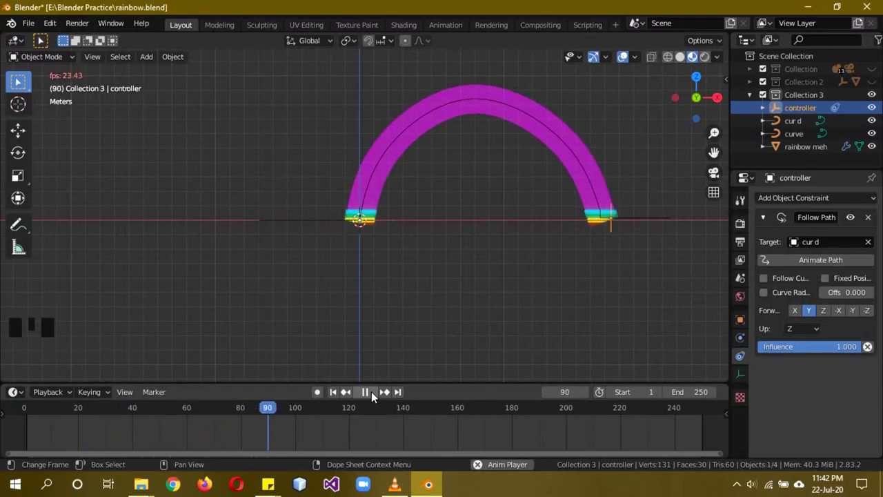
Play the rainbow sweep with viewport colours shown, then return the timeline to frame 1.
{"action": "left_click_drag", "start_coordinate": [378, 398], "coordinate": [545, 132]}
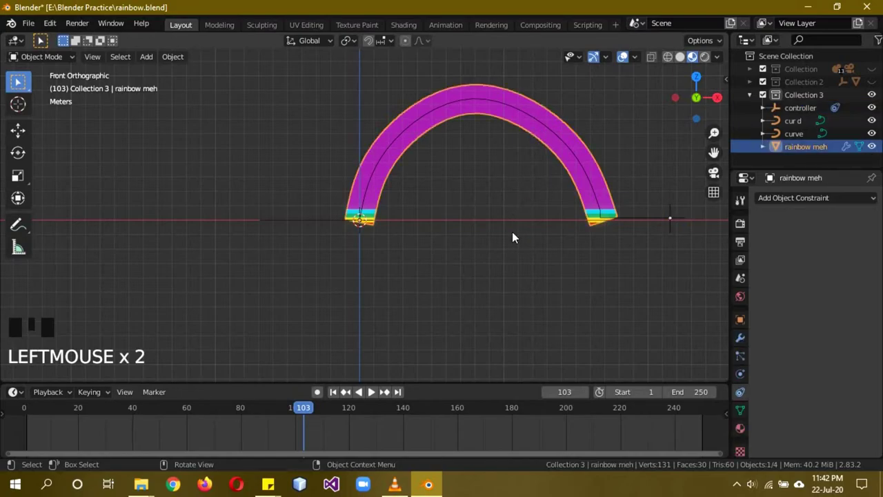
{"action": "key", "text": "ctrl+a"}
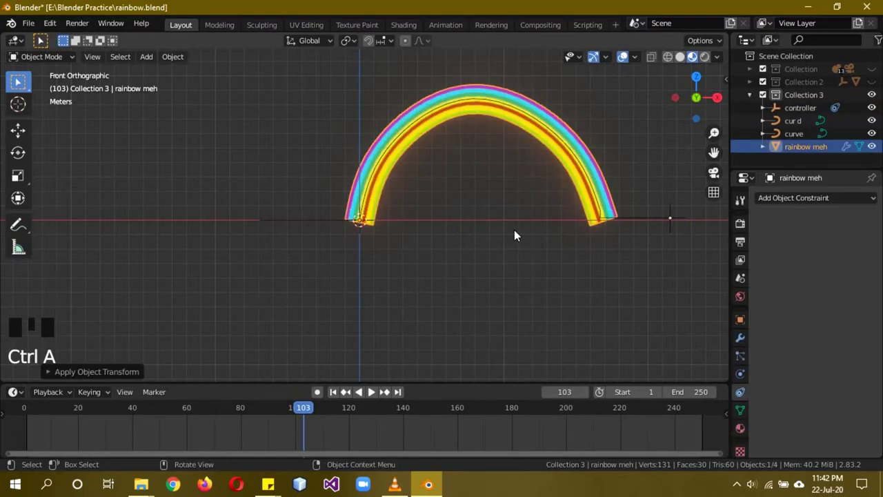
{"action": "left_click_drag", "start_coordinate": [542, 234], "coordinate": [497, 211]}
{"action": "key", "text": "KP_1"}
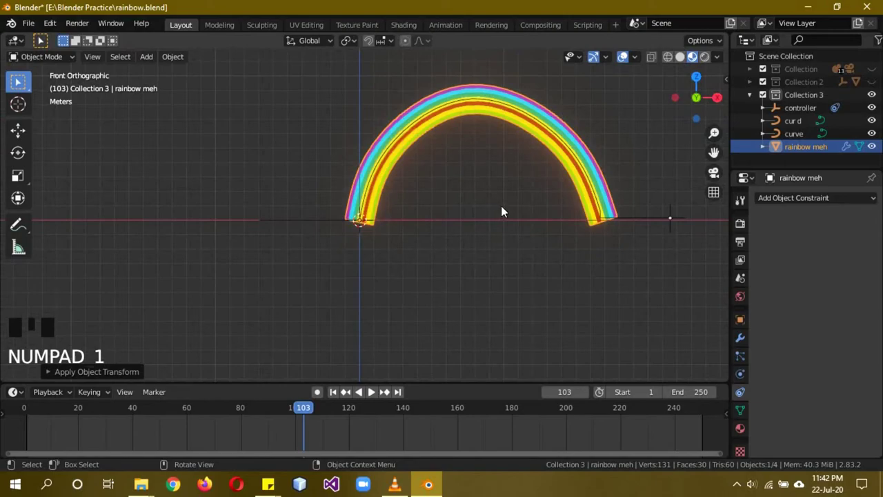
{"action": "left_click_drag", "start_coordinate": [309, 419], "coordinate": [73, 426]}
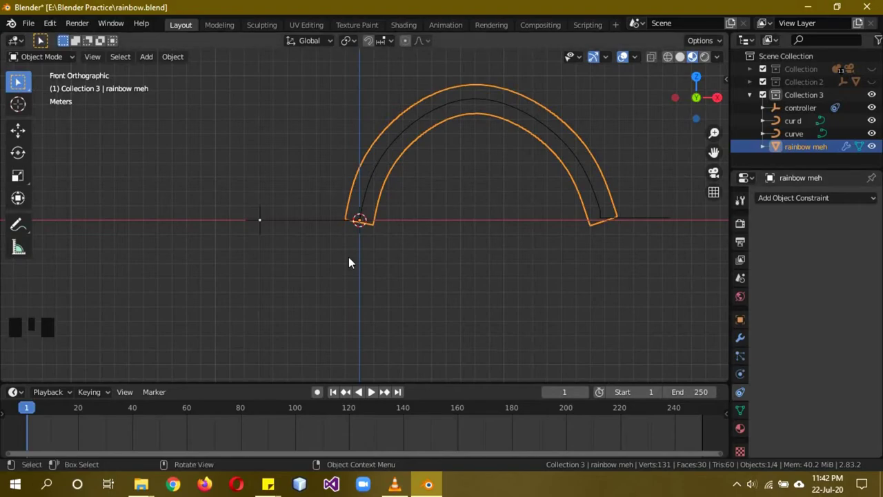
Show the controller's transform, rotate it on Y at frame 21 and keyframe the rotation.
{"action": "left_click", "coordinate": [260, 236]}
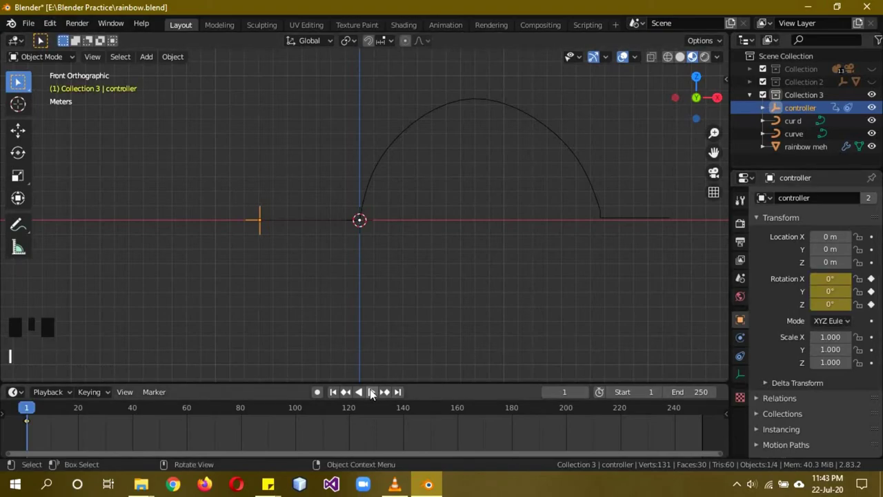
{"action": "left_click_drag", "start_coordinate": [376, 391], "coordinate": [474, 180]}
{"action": "key", "text": "r"}
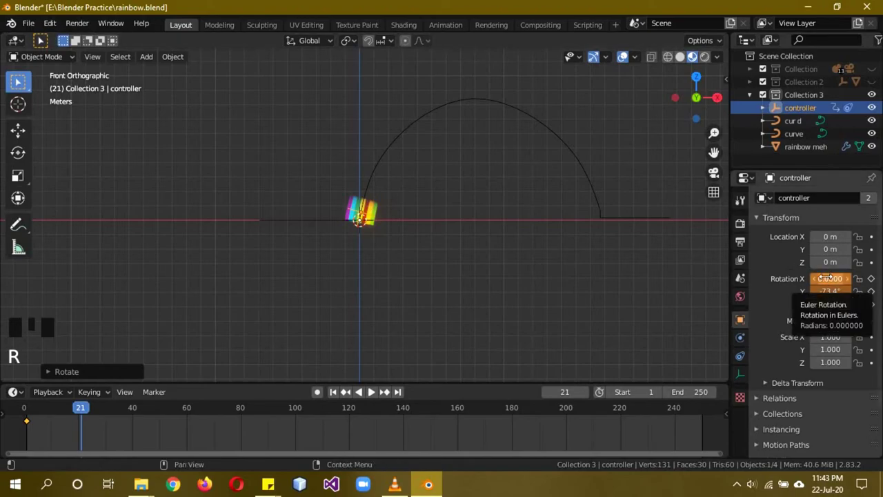
{"action": "key", "text": "i"}
Keyframe further Y rotations at frames 41 and 60, then advance to where the arc completes.
{"action": "left_click_drag", "start_coordinate": [376, 394], "coordinate": [566, 81]}
{"action": "key", "text": "r"}
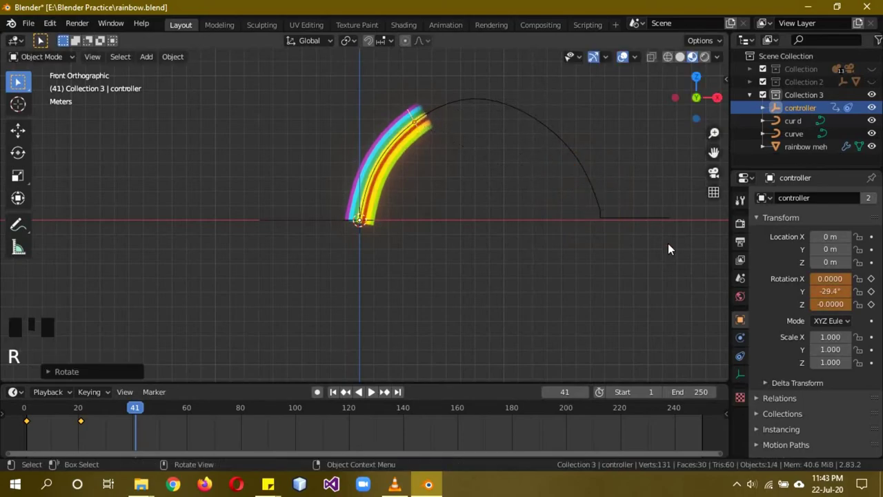
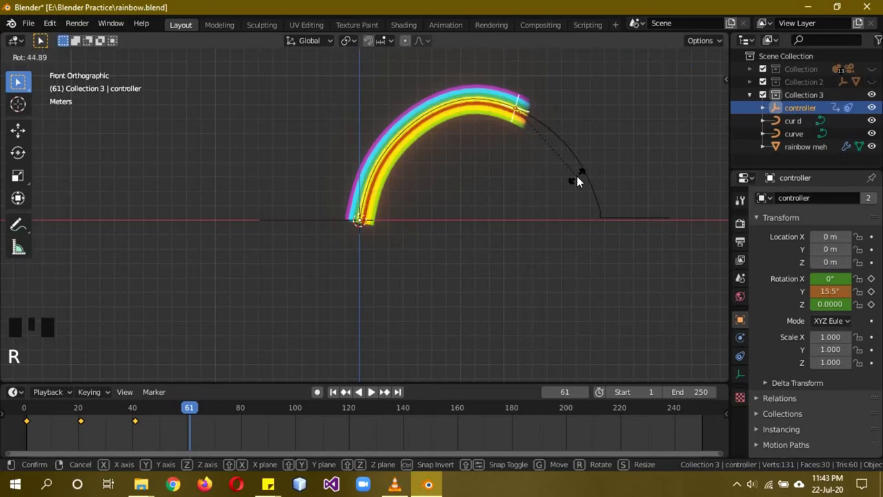
{"action": "key", "text": "i"}
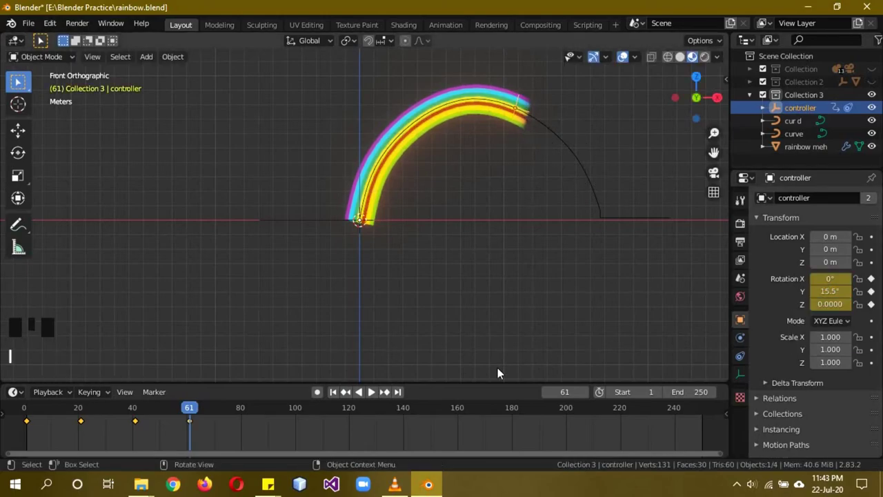
{"action": "left_click_drag", "start_coordinate": [378, 394], "coordinate": [639, 214]}
{"action": "key", "text": "r"}
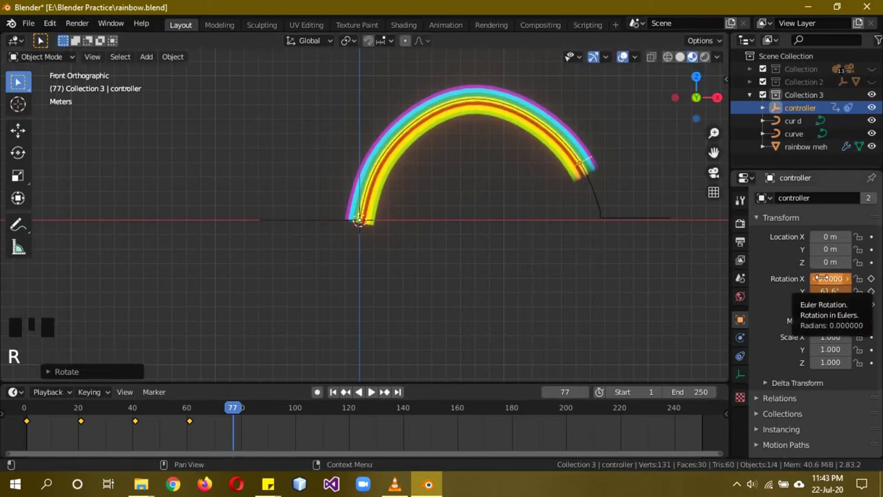
{"action": "key", "text": "i"}
{"action": "left_click_drag", "start_coordinate": [378, 400], "coordinate": [556, 267]}
Show the light-blue sky (5099C2) behind the rainbow in Rendered shading with both clouds visible.
{"action": "key", "text": "z"}
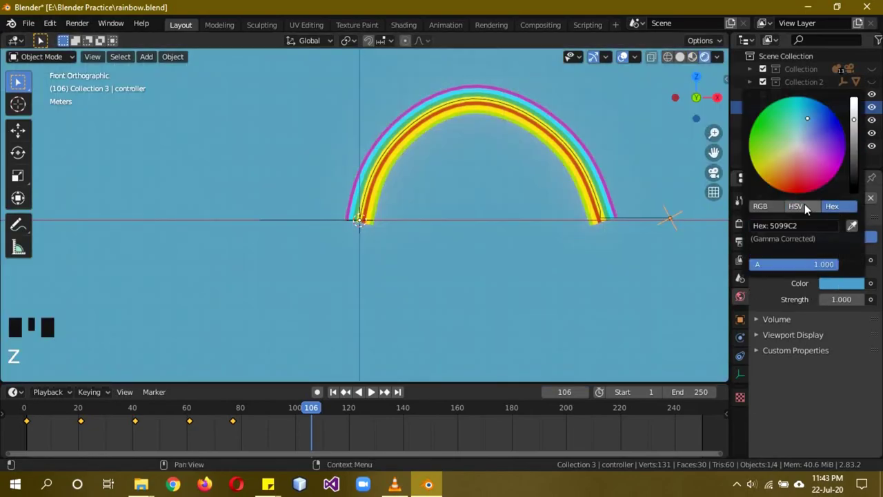
{"action": "left_click", "coordinate": [793, 335]}
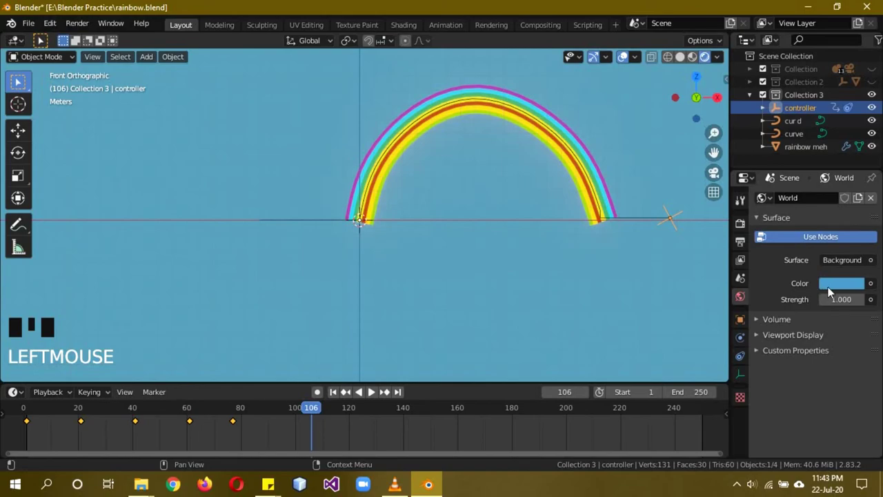
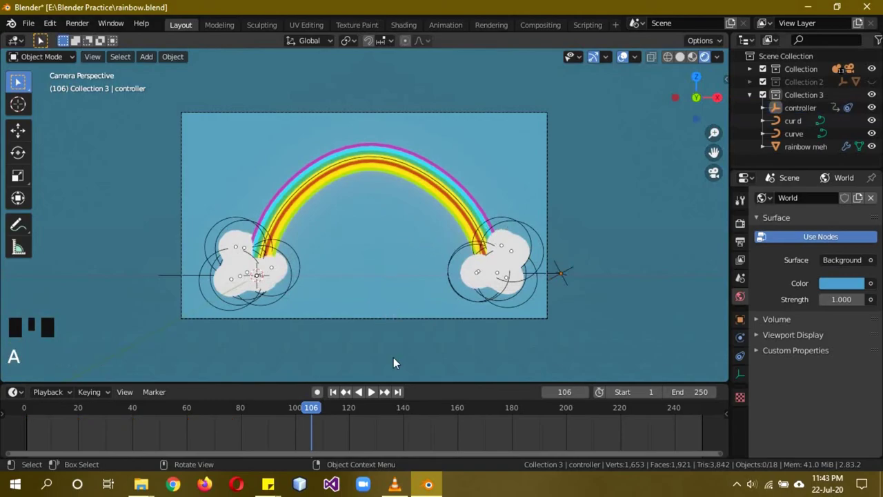
Play the rainbow growing along the arc through the camera, then rewind to frame 0.
{"action": "left_click_drag", "start_coordinate": [320, 411], "coordinate": [384, 345]}
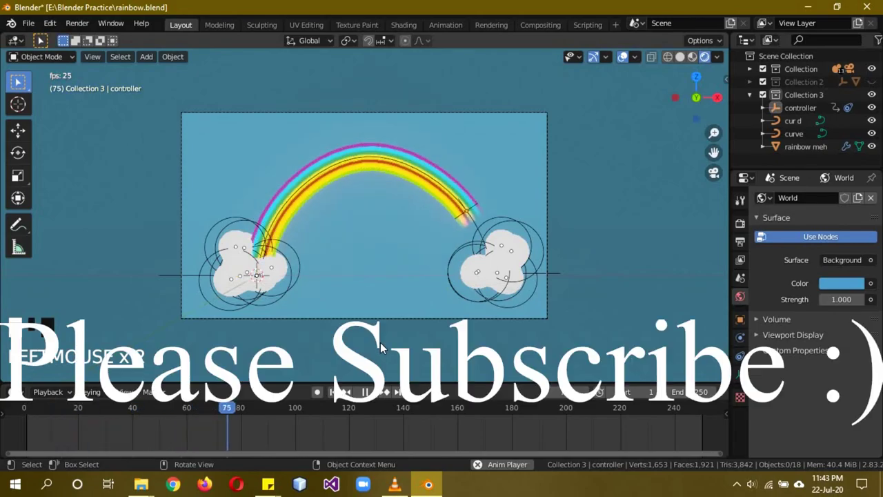
{"action": "left_click", "coordinate": [381, 399]}
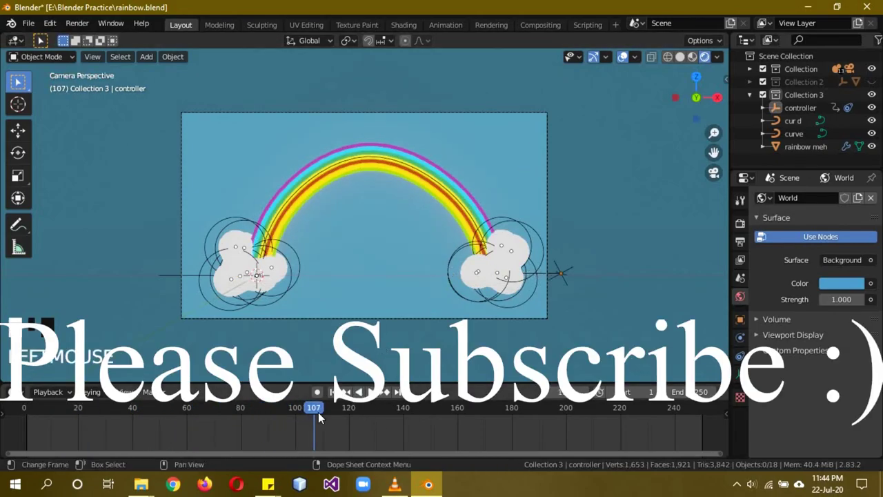
{"action": "left_click", "coordinate": [317, 413]}
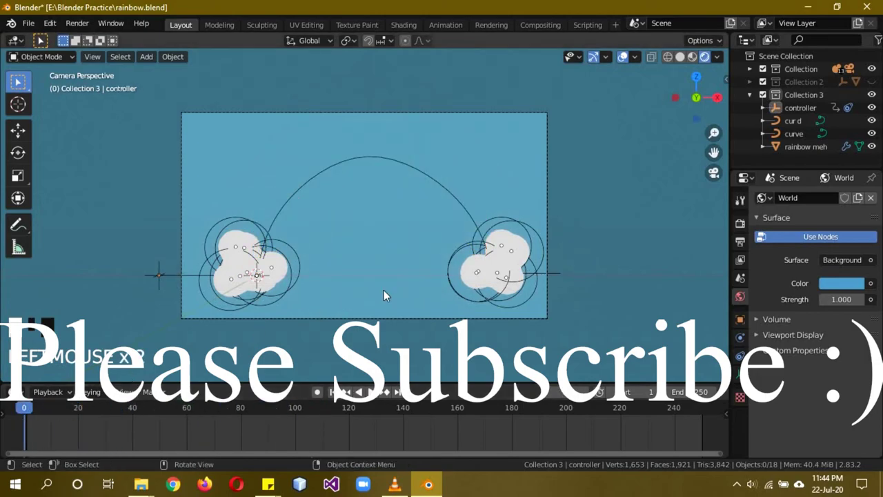